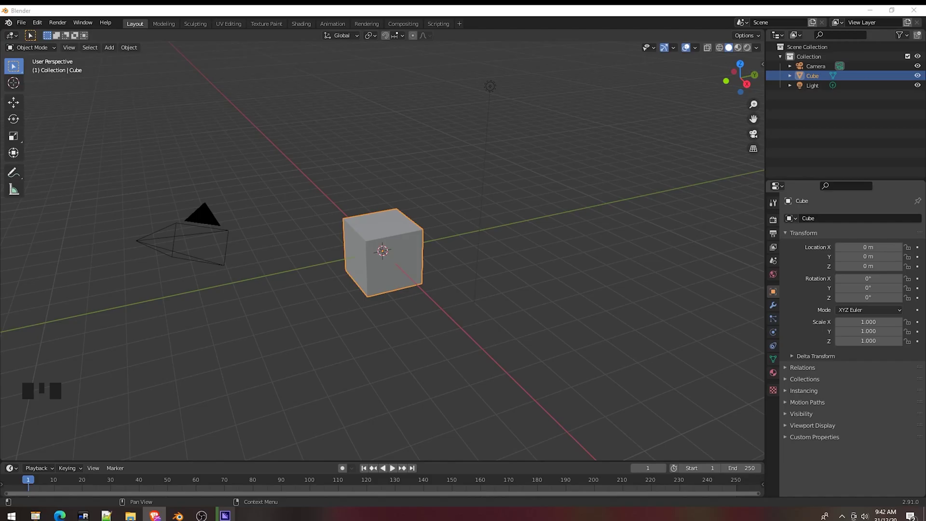
Step: Delete the default light and enter Edit Mode on the cube to reshape it into an open box
left_click_drag(471, 74, 467, 99)
key("Delete")
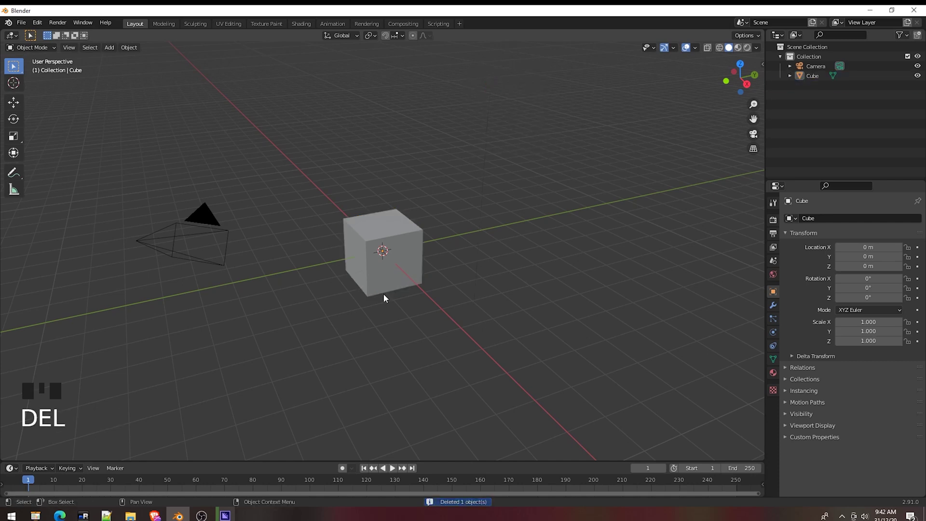
left_click_drag(461, 280, 412, 270)
scroll("down", 3)
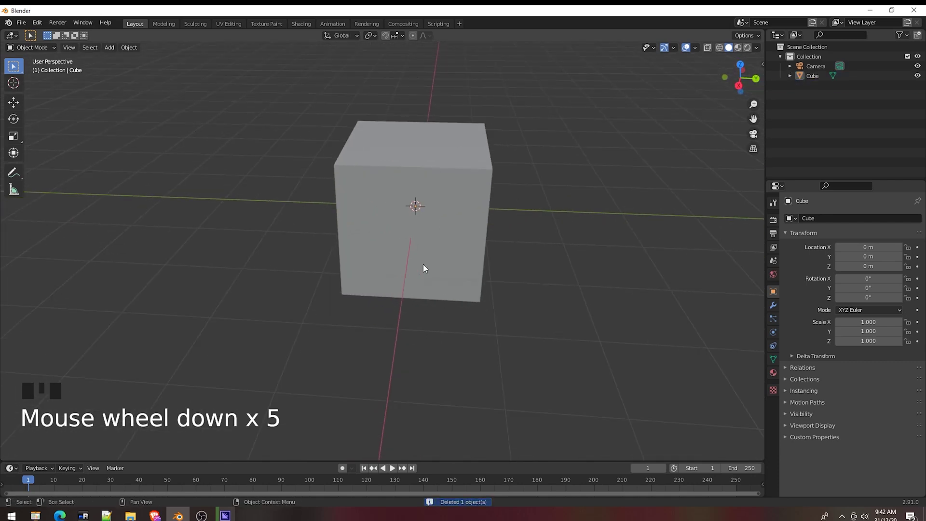
key("Tab")
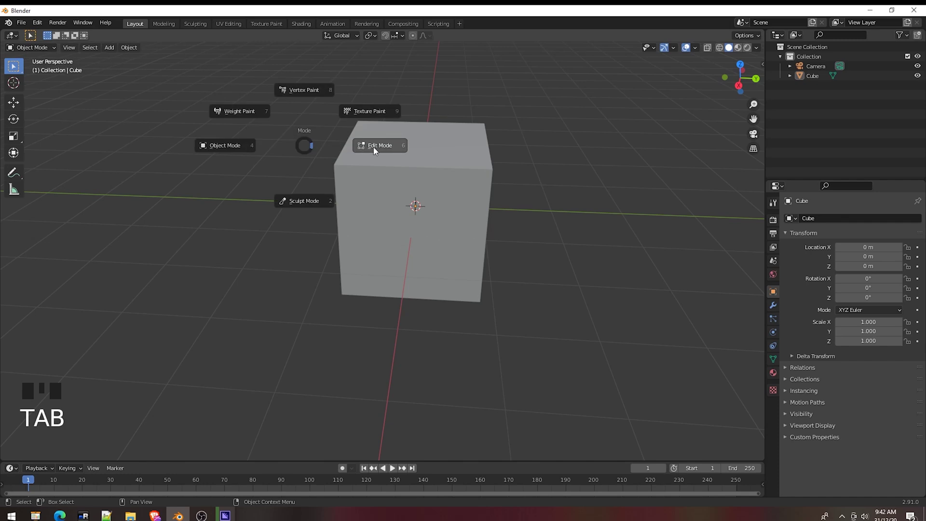
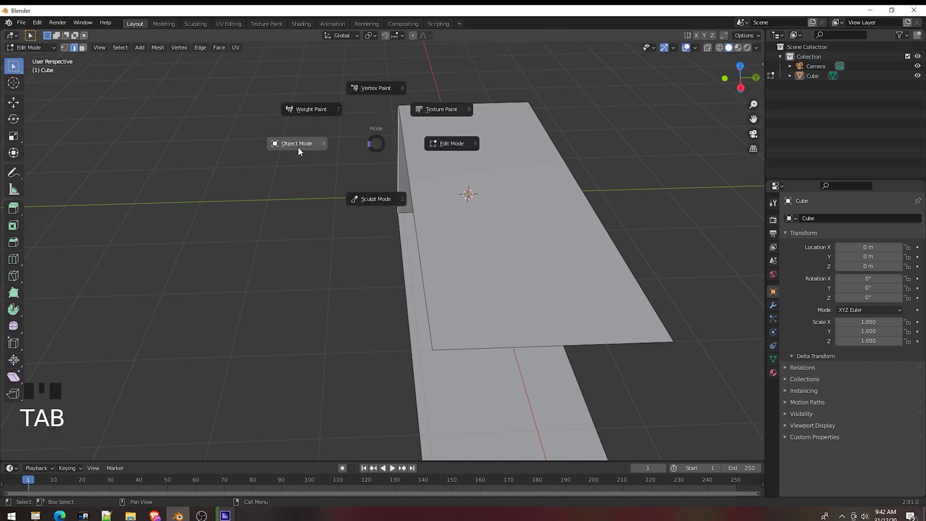
Step: In Object Mode, scale the open-box backdrop to 8 along Y
left_click_drag(518, 344, 532, 316)
key("s")
left_click(531, 315)
key("s")
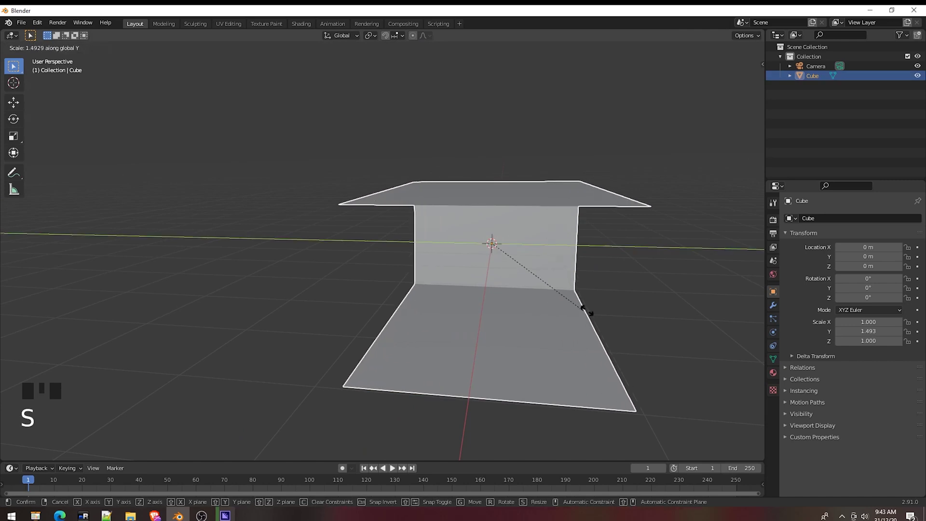
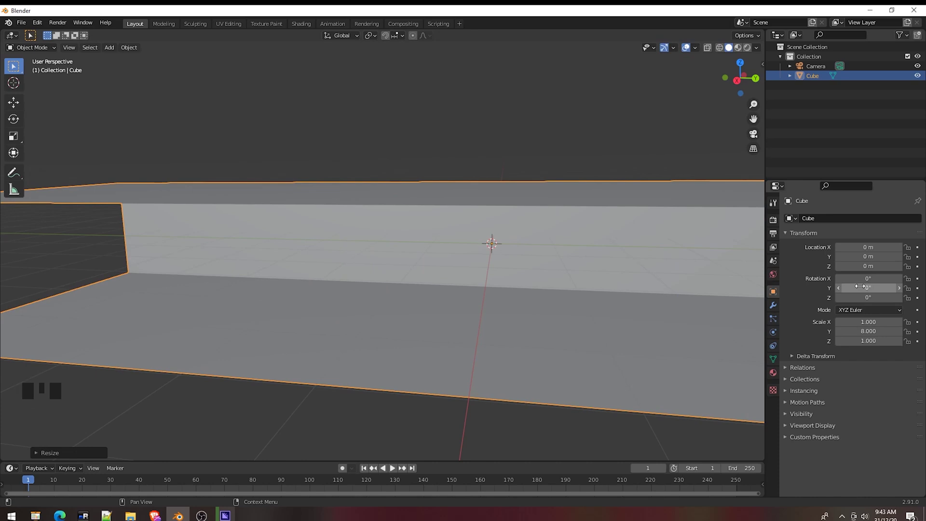
Step: Add a cylinder with fewer vertices and scale it into a thin, tall tube before the backdrop wall
left_click_drag(428, 211, 395, 261)
key("shift+a")
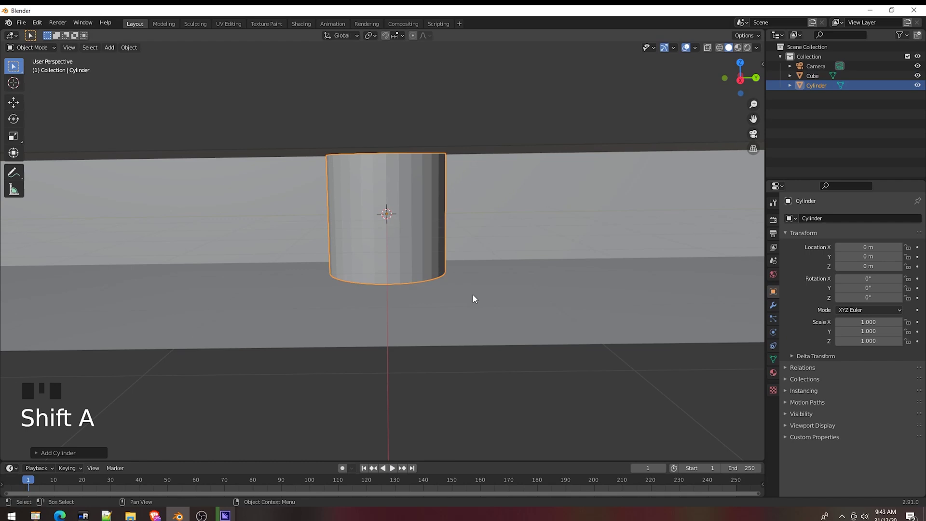
key("F9")
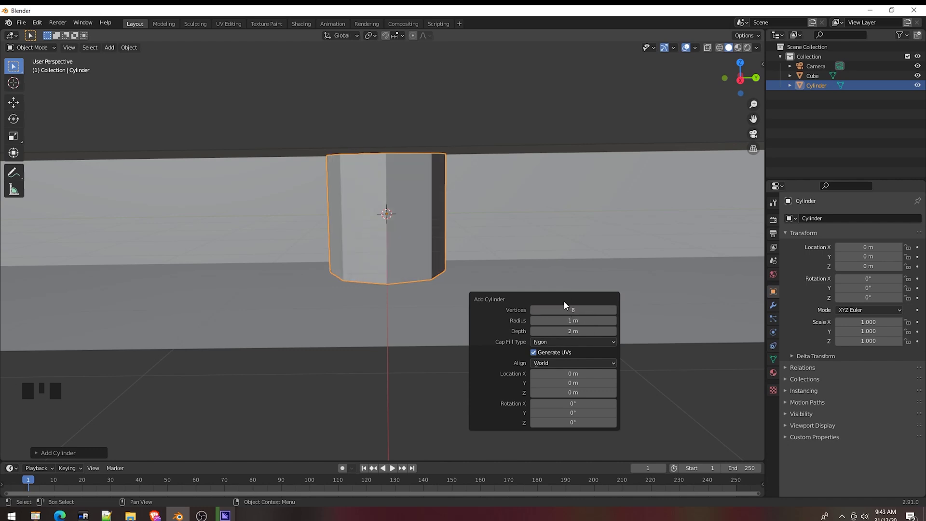
key("s")
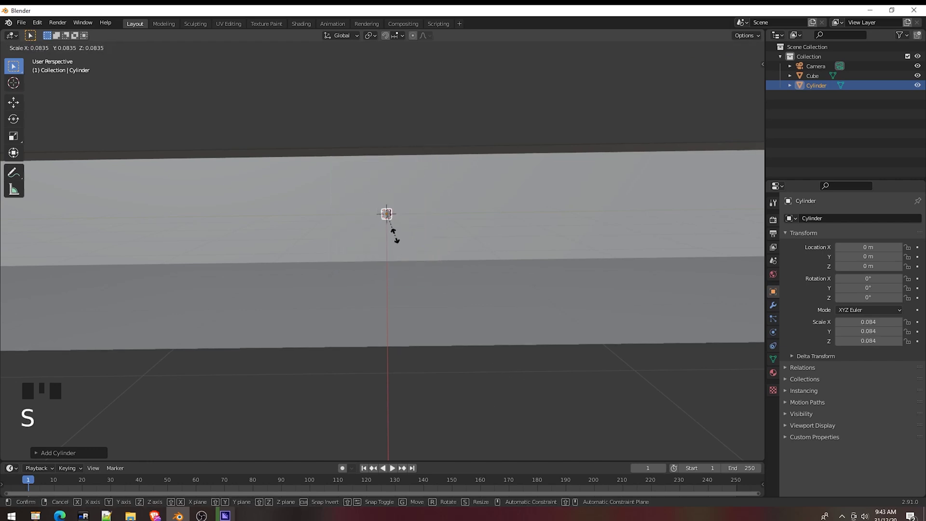
key("s")
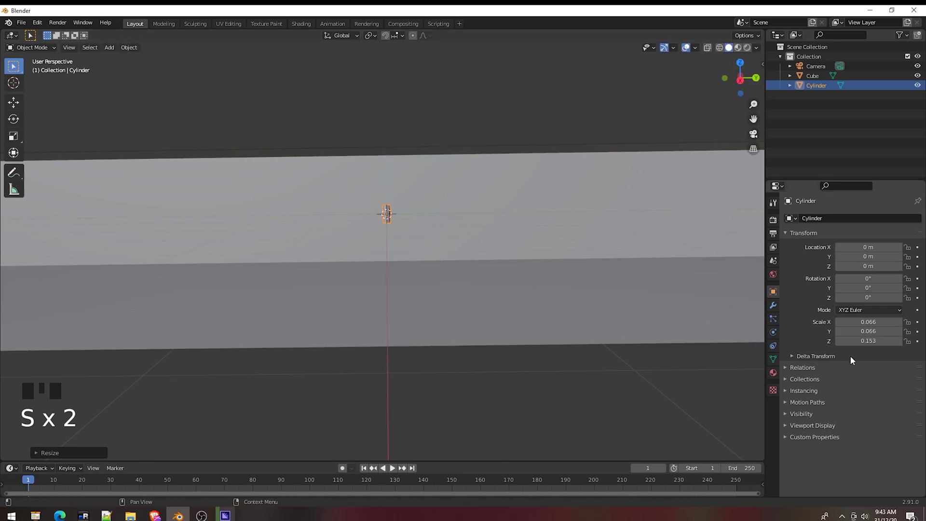
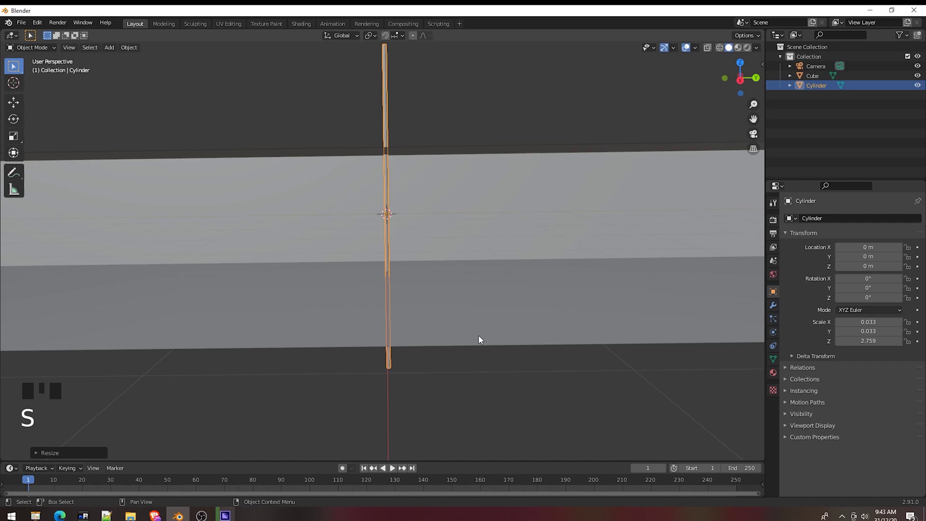
left_click_drag(499, 347, 370, 305)
scroll("down", 3)
left_click(492, 337)
left_click_drag(432, 377, 574, 397)
key("s")
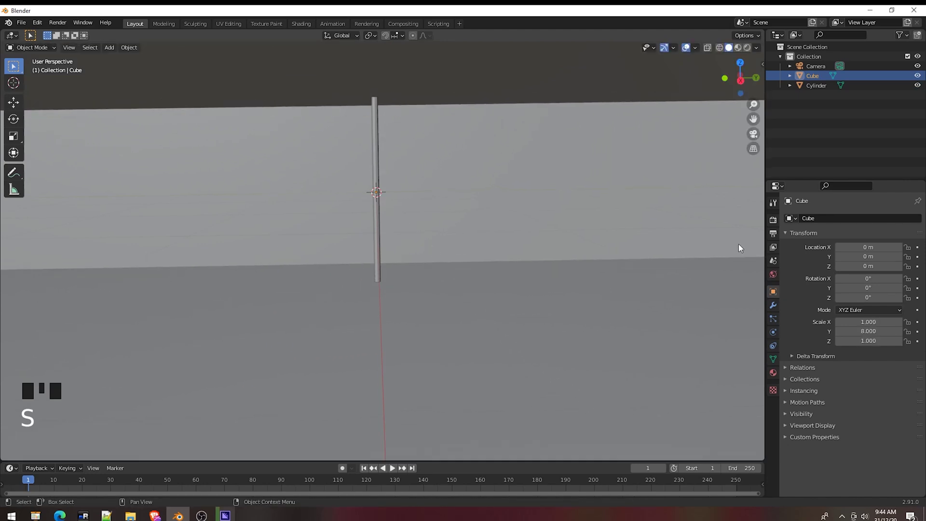
Step: Scale the tube slightly thicker and shorten it to about 1 in Z to fit the wall height
left_click(381, 237)
key("s")
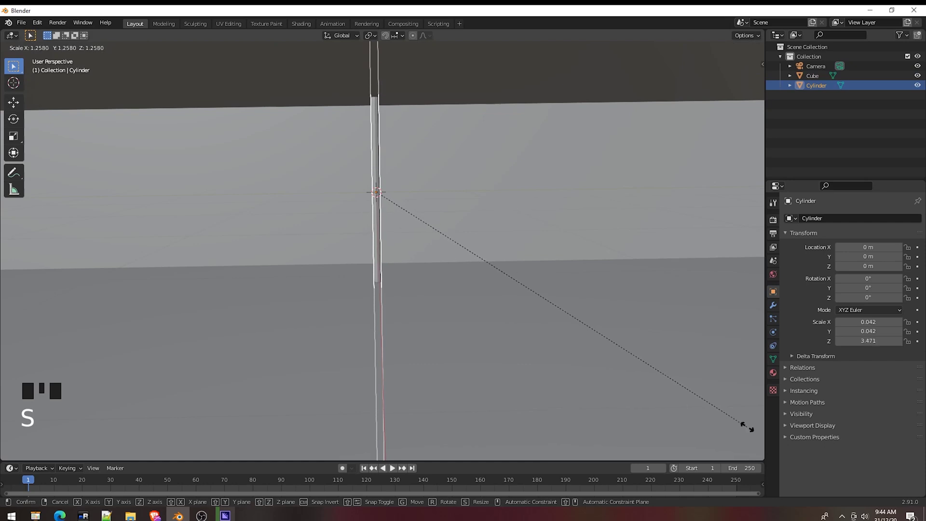
scroll("down", 3)
scroll("up", 3)
left_click_drag(538, 333, 585, 346)
key("s")
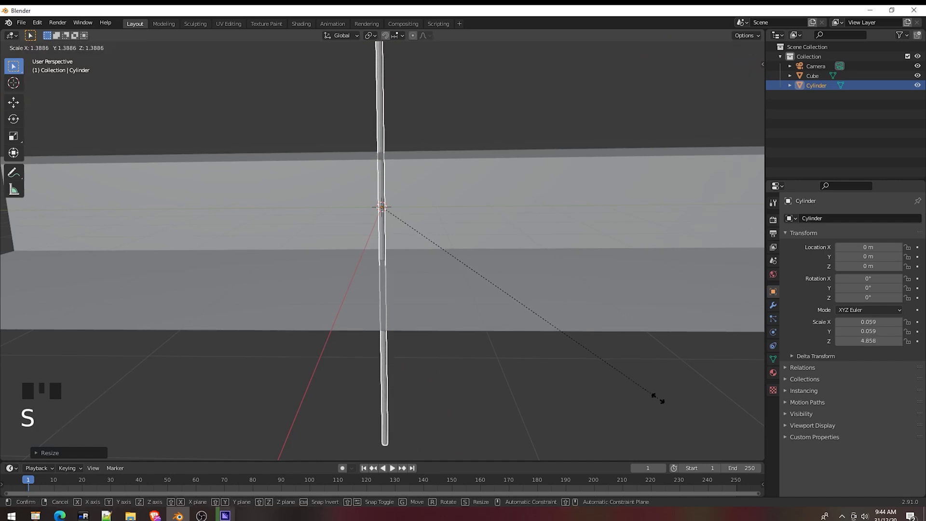
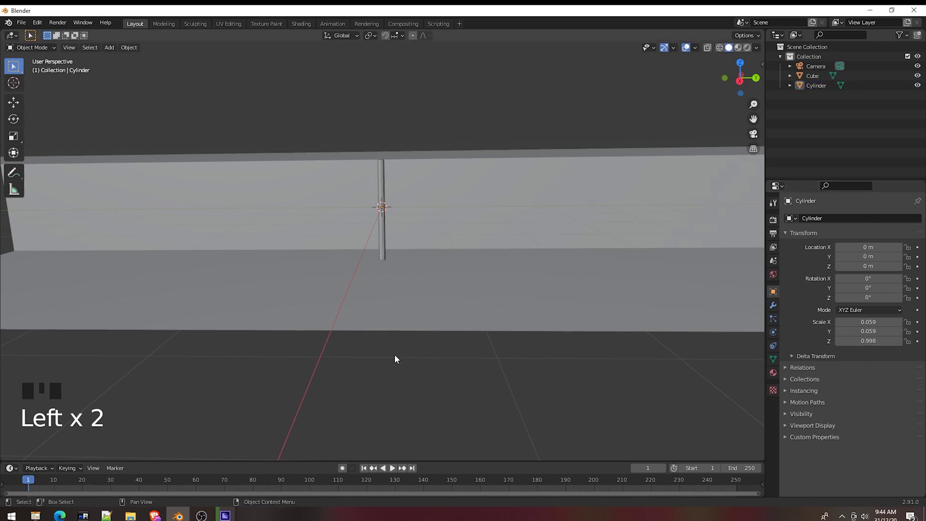
left_click_drag(358, 240, 560, 315)
scroll("down", 3)
scroll("up", 3)
scroll("down", 3)
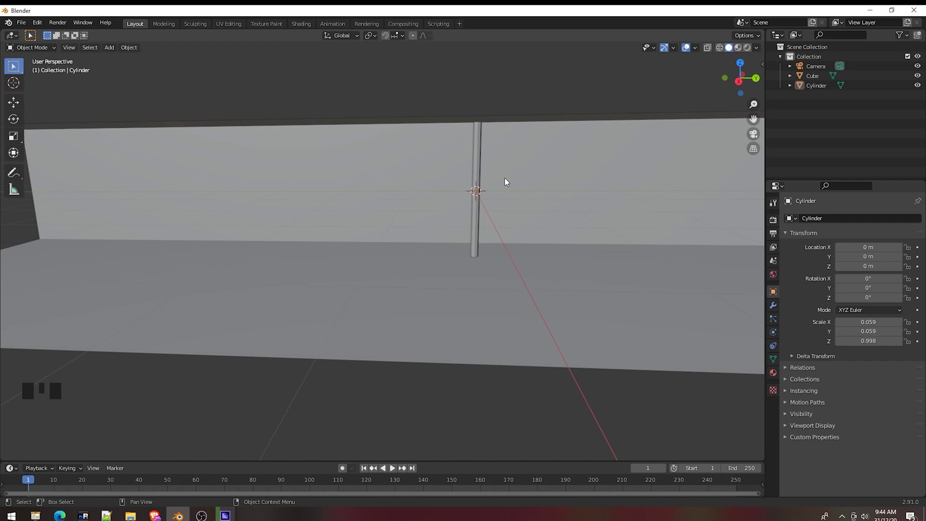
Step: Enable Auto Smooth on the tube's normals at about 49 degrees in its mesh data settings
left_click(480, 179)
left_click_drag(542, 178, 514, 143)
left_click_drag(514, 143, 777, 364)
left_click(777, 364)
left_click_drag(791, 386, 840, 401)
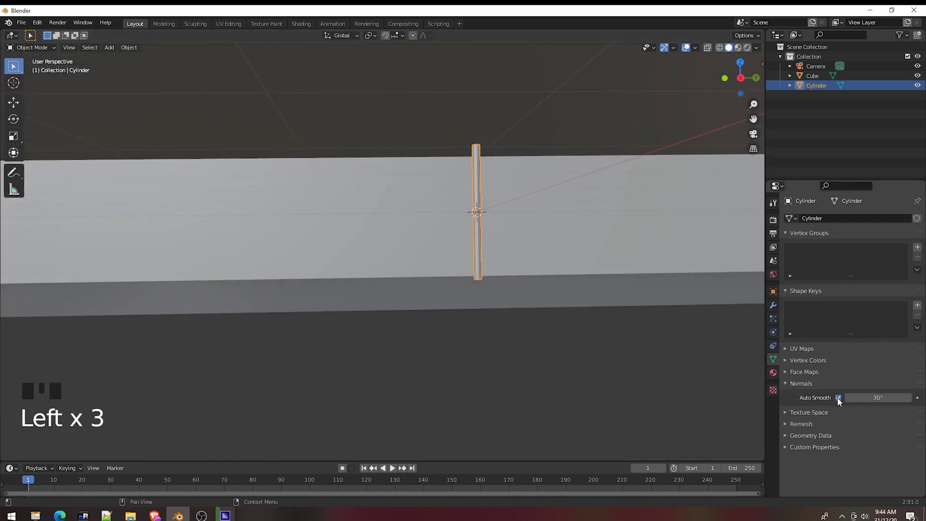
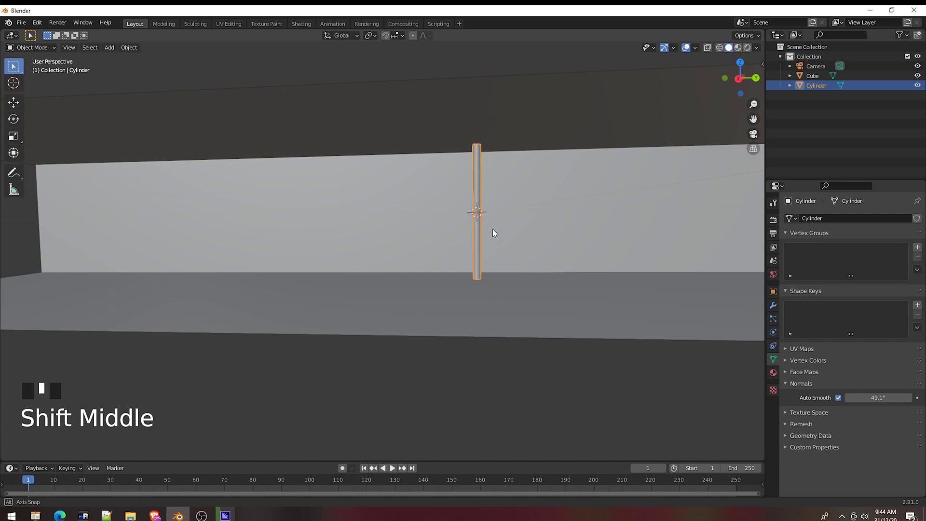
left_click(821, 101)
left_click(820, 87)
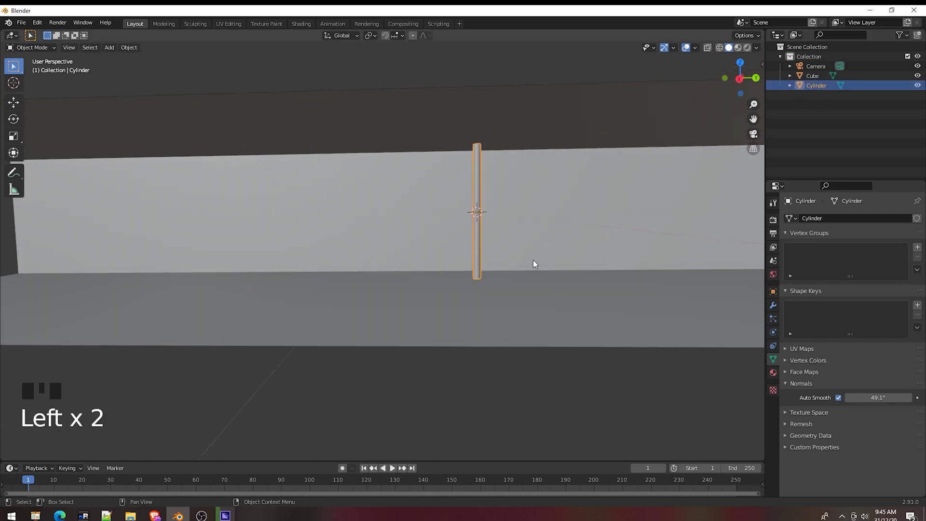
Step: Duplicate the tube, shrink the copy into a short wider cap and move it to the top end
key("shift+d")
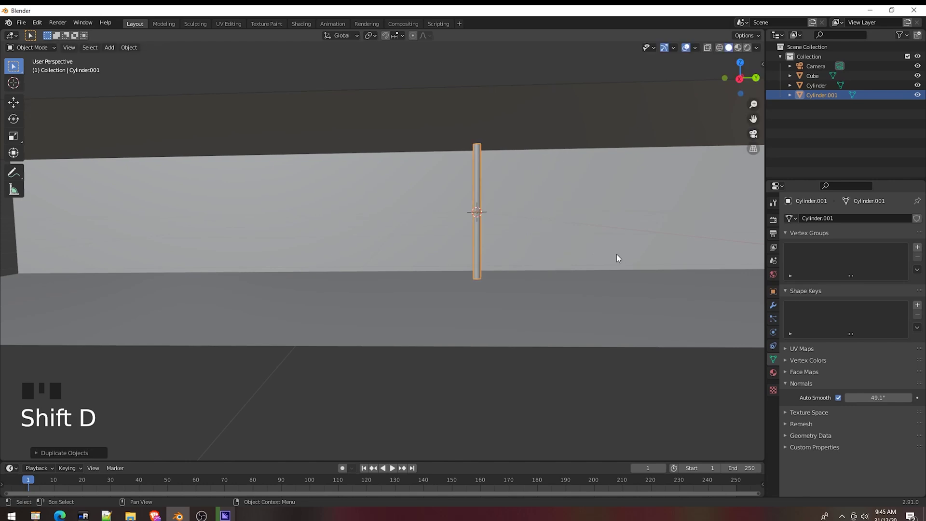
key("s")
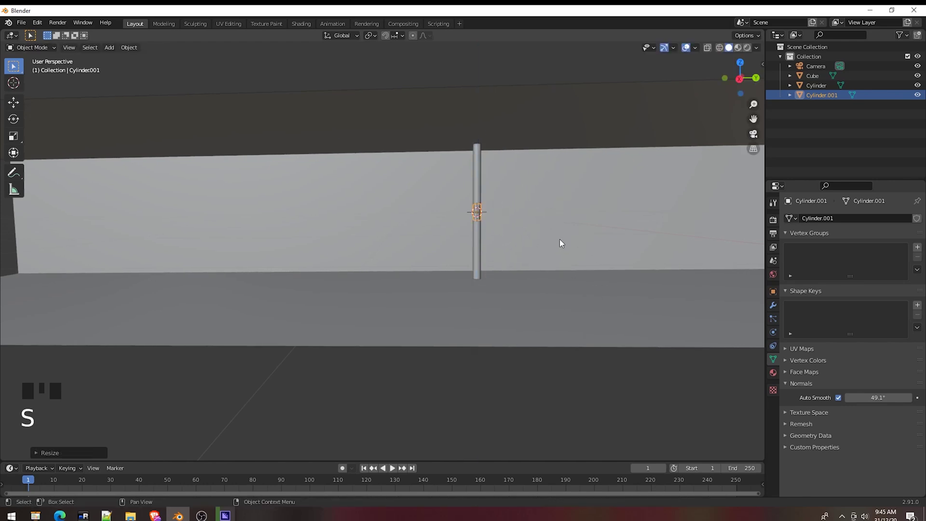
key("g")
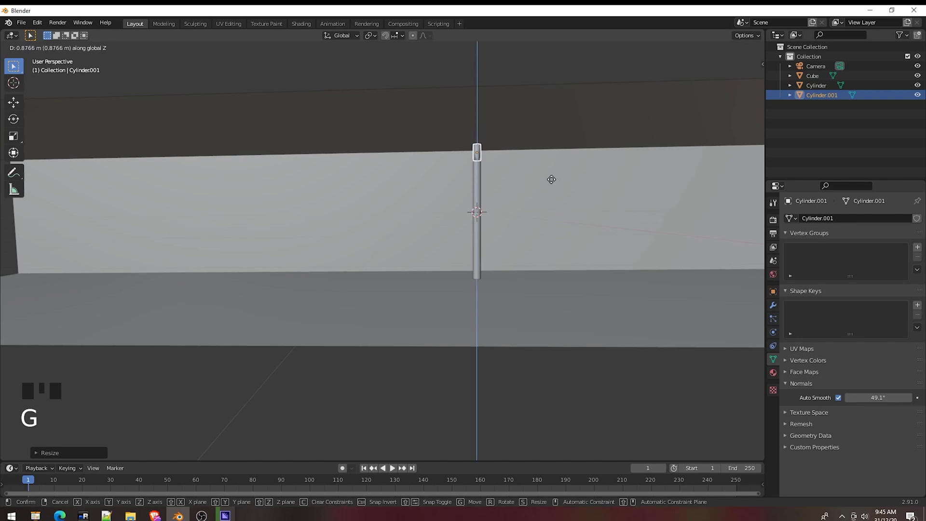
key("s")
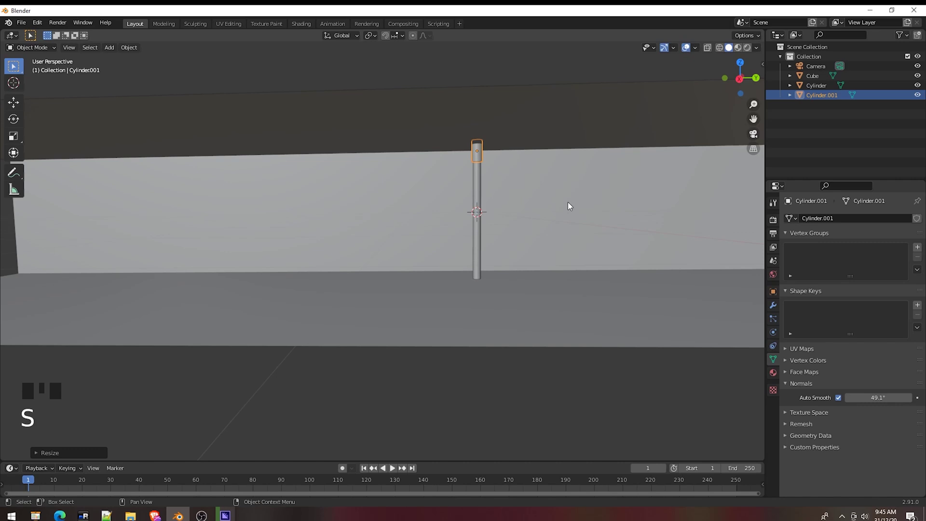
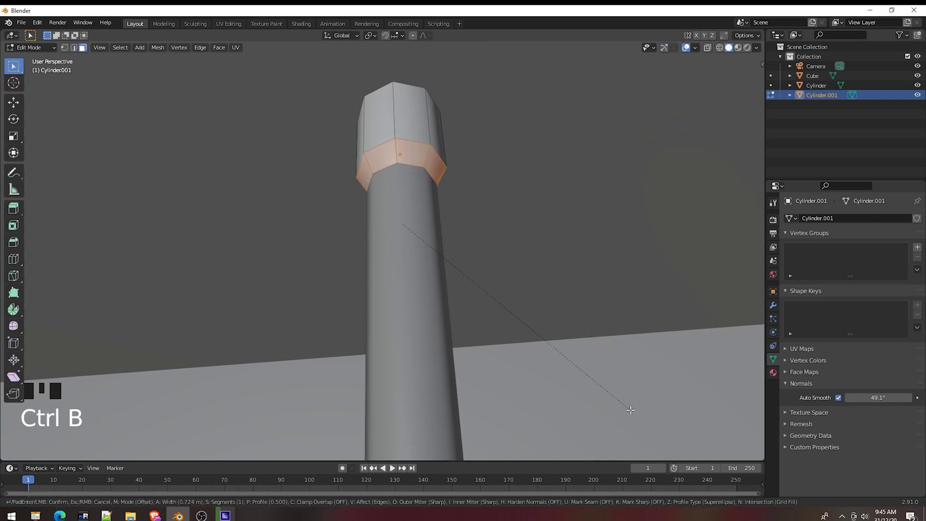
Step: Bevel the cap's lower edge loop into a rounded shape, taper it, and leave Edit Mode
key("F9")
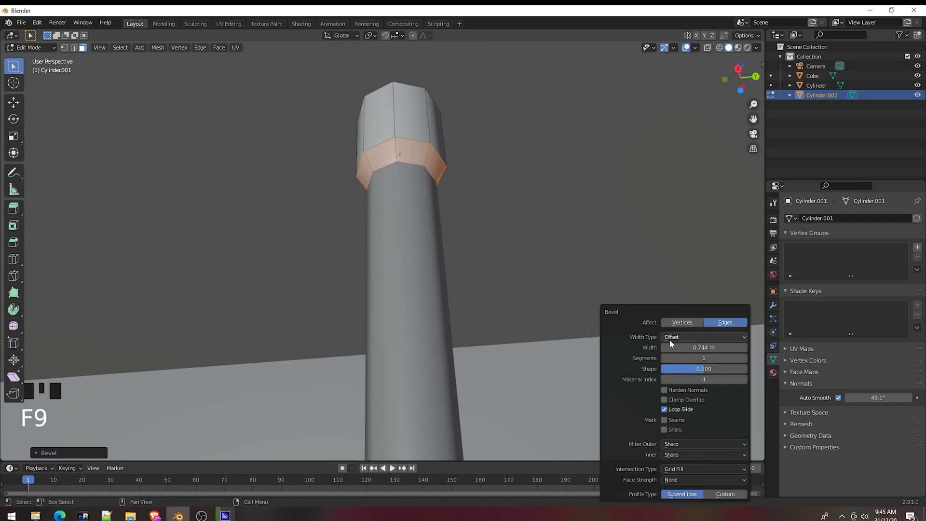
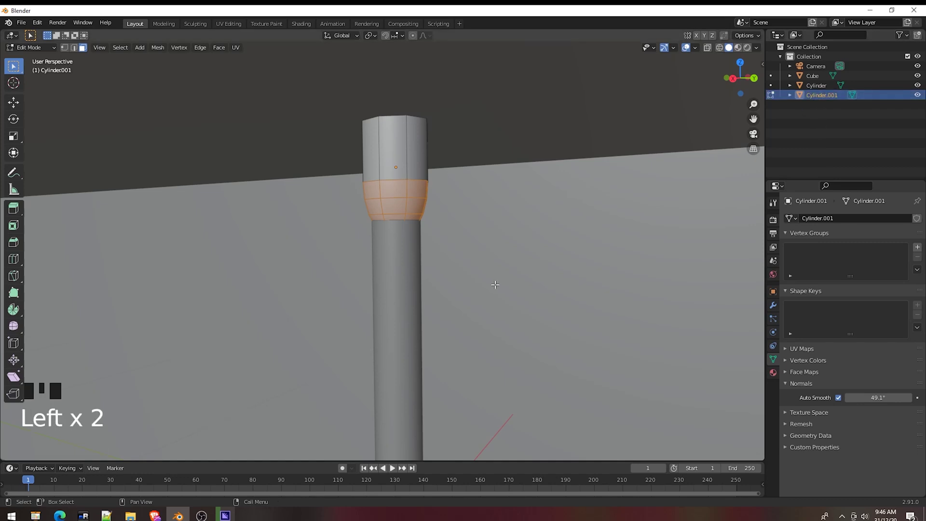
key("s")
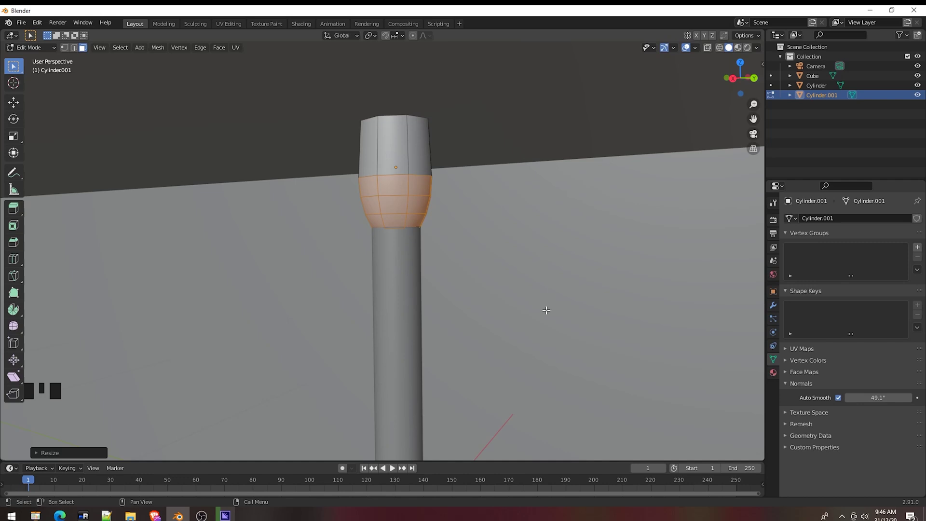
key("Tab")
Step: Add a Mirror modifier to the cap object
left_click(556, 288)
left_click_drag(543, 299, 542, 280)
scroll("down", 3)
scroll("up", 3)
left_click_drag(543, 281, 755, 138)
left_click(814, 98)
left_click(776, 309)
Step: Set the Mirror Object to the Cylinder and mirror on Z only, disabling X
left_click_drag(805, 226, 735, 322)
left_click(909, 287)
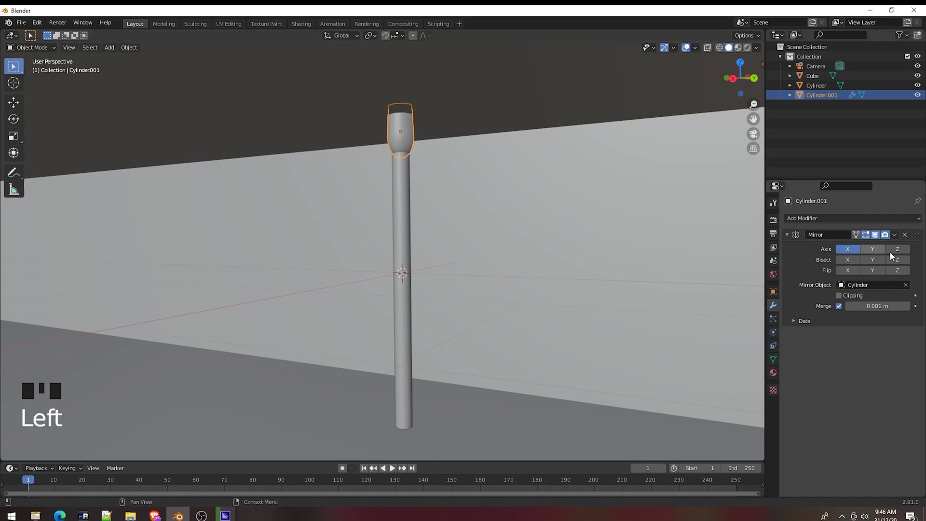
left_click(907, 254)
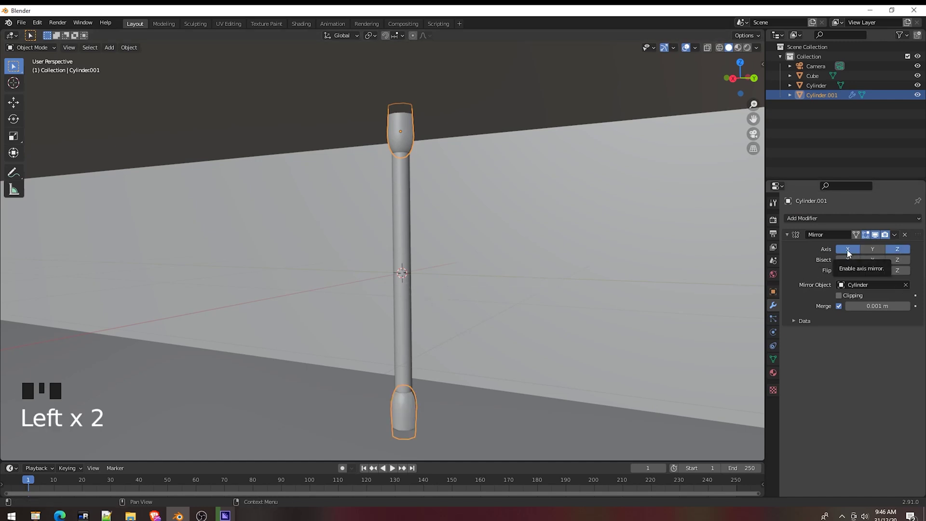
left_click(851, 254)
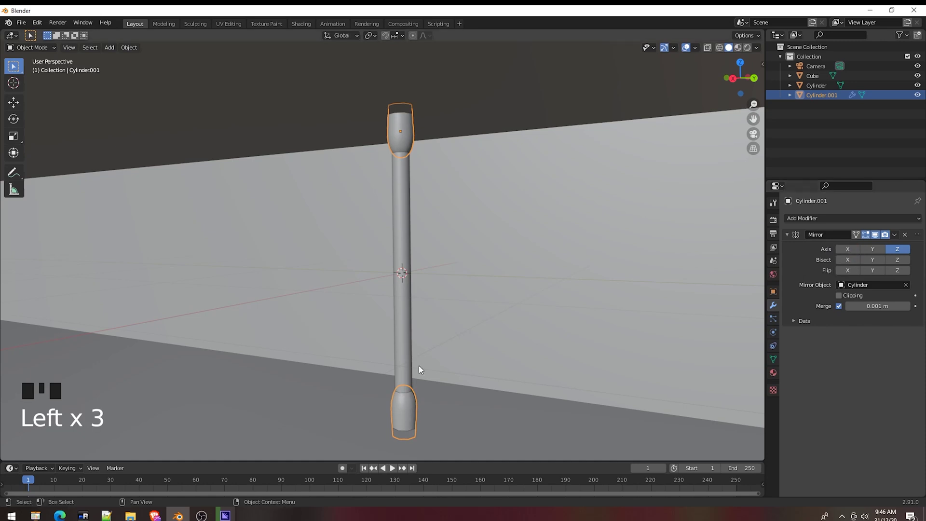
left_click_drag(458, 406, 501, 439)
left_click(501, 439)
Step: Inspect the capped tube, then select the cap and the main tube together
left_click_drag(488, 423, 492, 381)
scroll("down", 3)
scroll("up", 3)
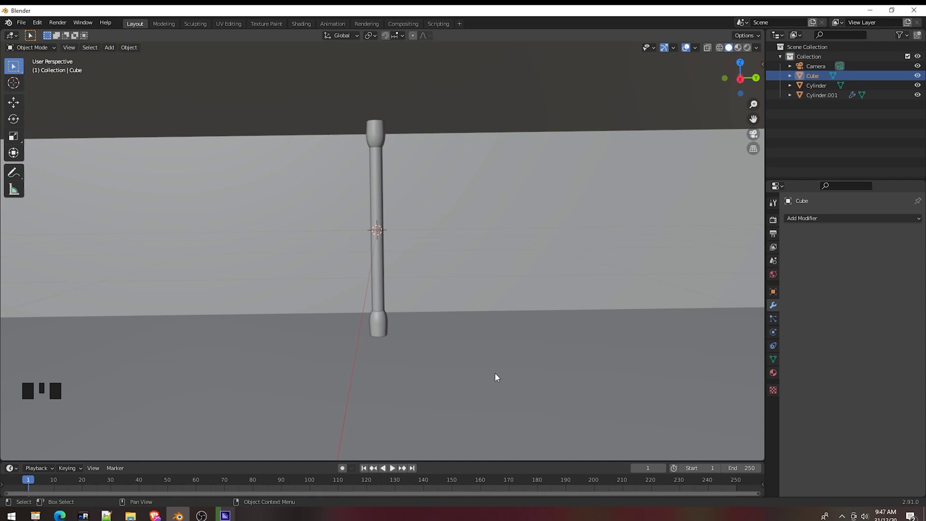
left_click_drag(492, 346, 513, 344)
scroll("down", 3)
scroll("up", 3)
left_click_drag(556, 363, 559, 357)
scroll("down", 3)
left_click_drag(557, 358, 525, 355)
scroll("down", 3)
left_click(819, 91)
left_click(825, 99)
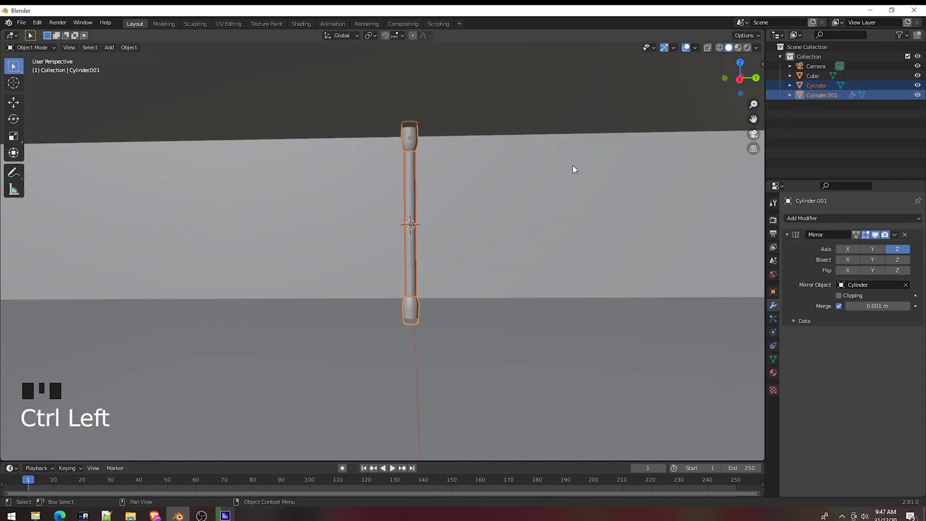
Step: Move tube and cap into a new 'Tube' collection and add an instance 0.7 m beside it along Y
key("m")
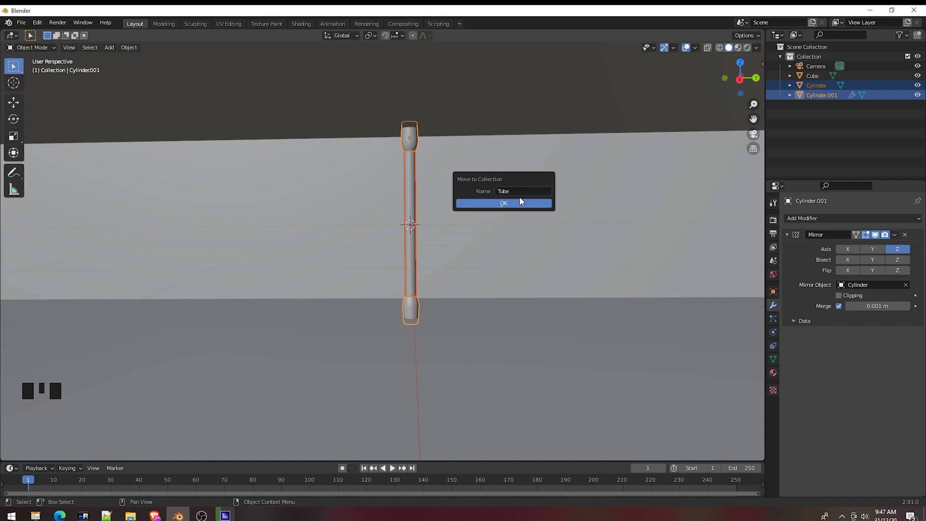
key("shift+a")
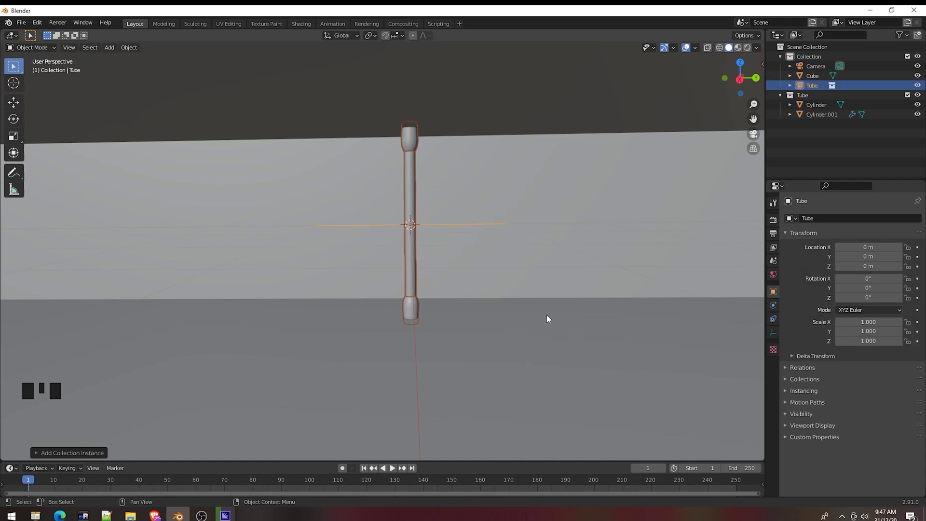
key("g")
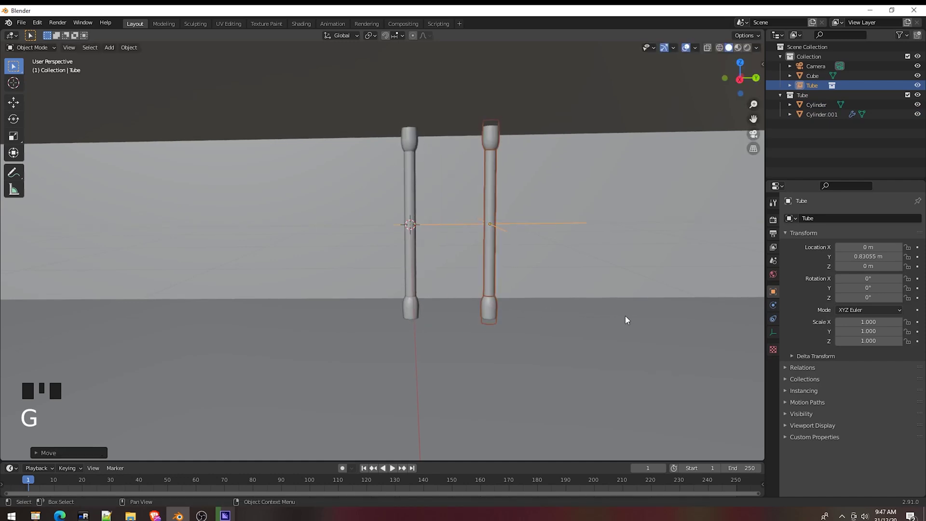